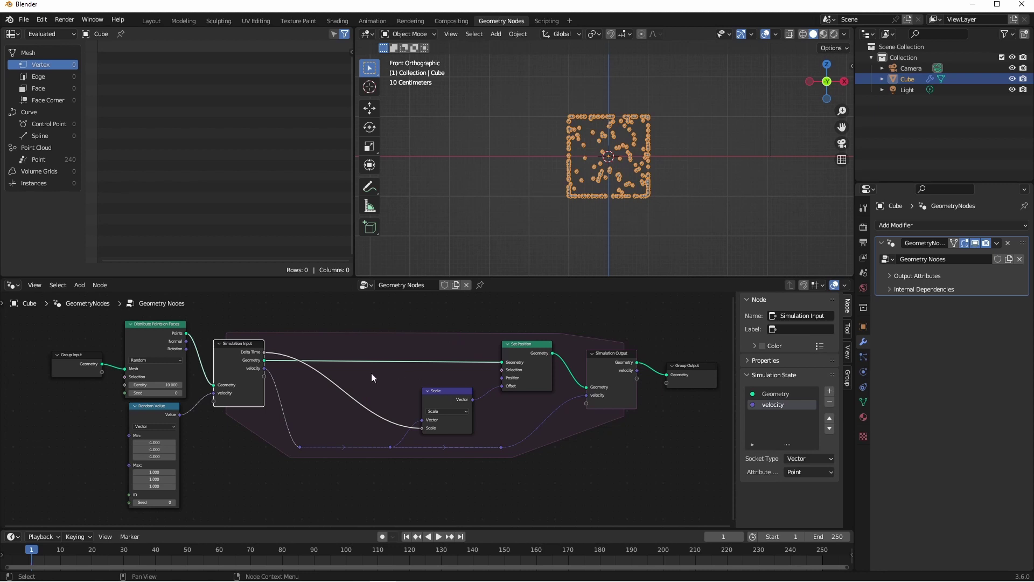
# - Preview the current simulation and reframe the viewport around the cube
pyautogui.press('q')
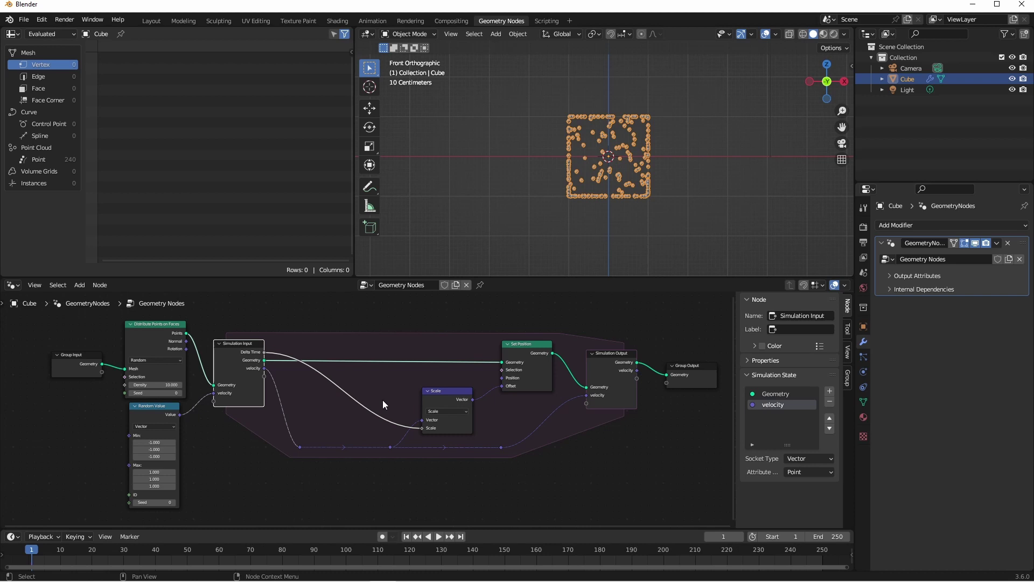
pyautogui.middleClick(590, 457)
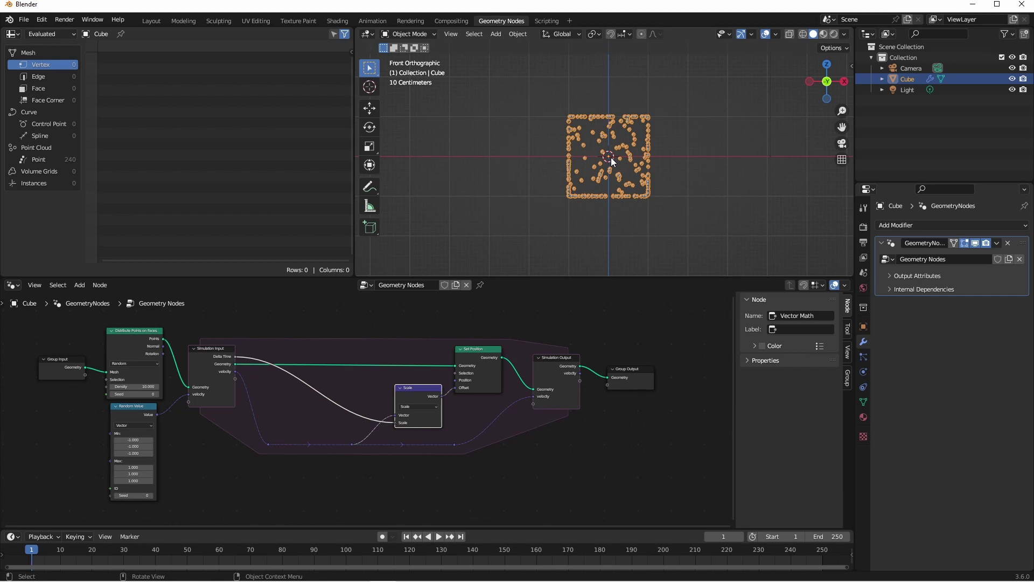
pyautogui.press('space')
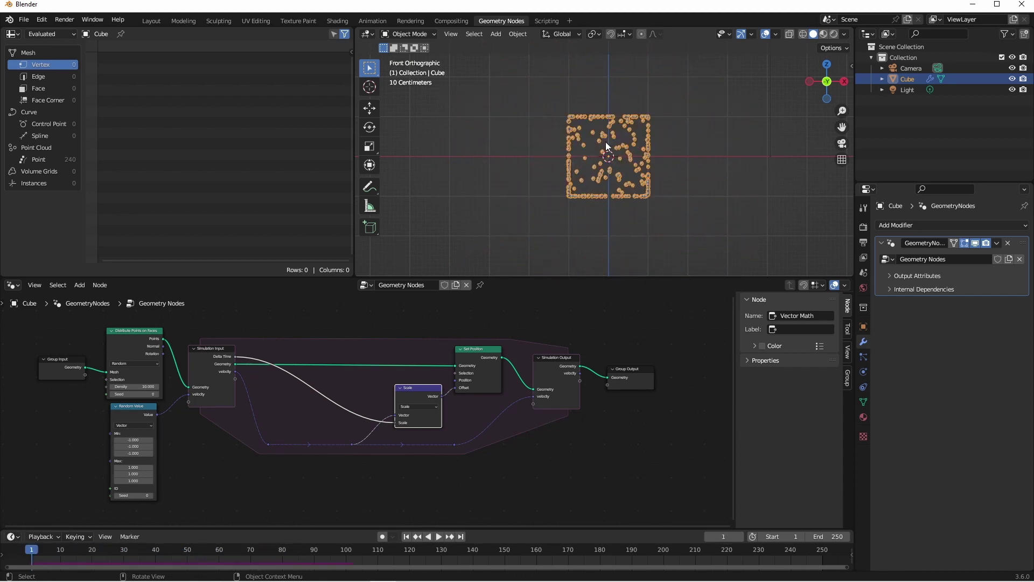
pyautogui.middleClick(635, 157)
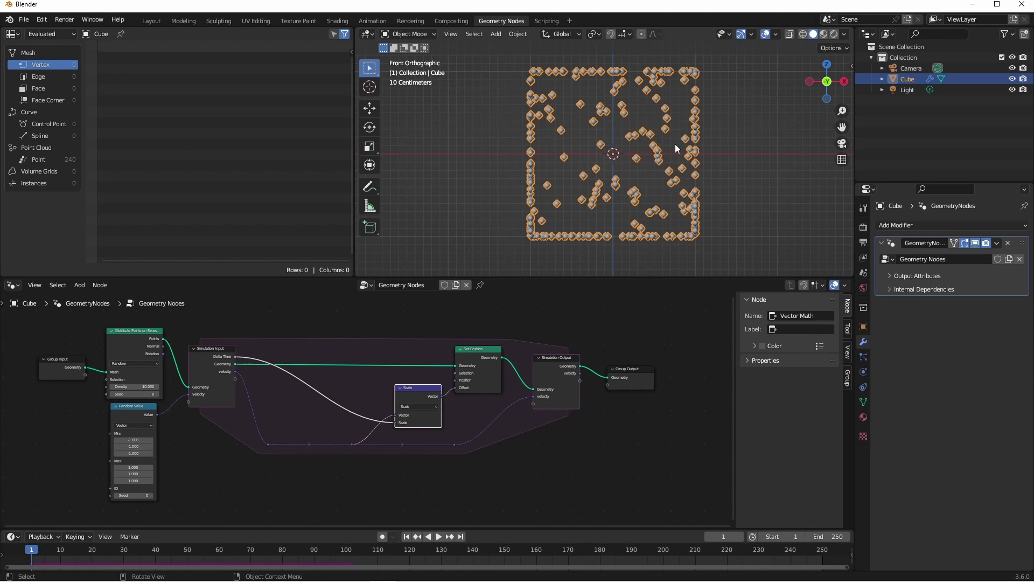
# - Scale the cube down, rewind to the first frame and replay so the particles fly apart
pyautogui.press('Tab')
pyautogui.press('s')
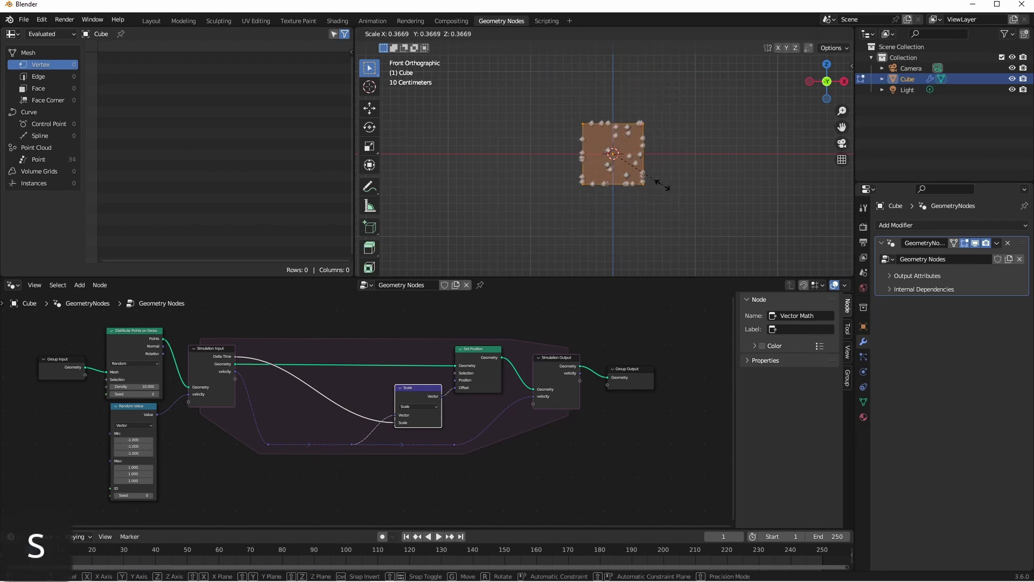
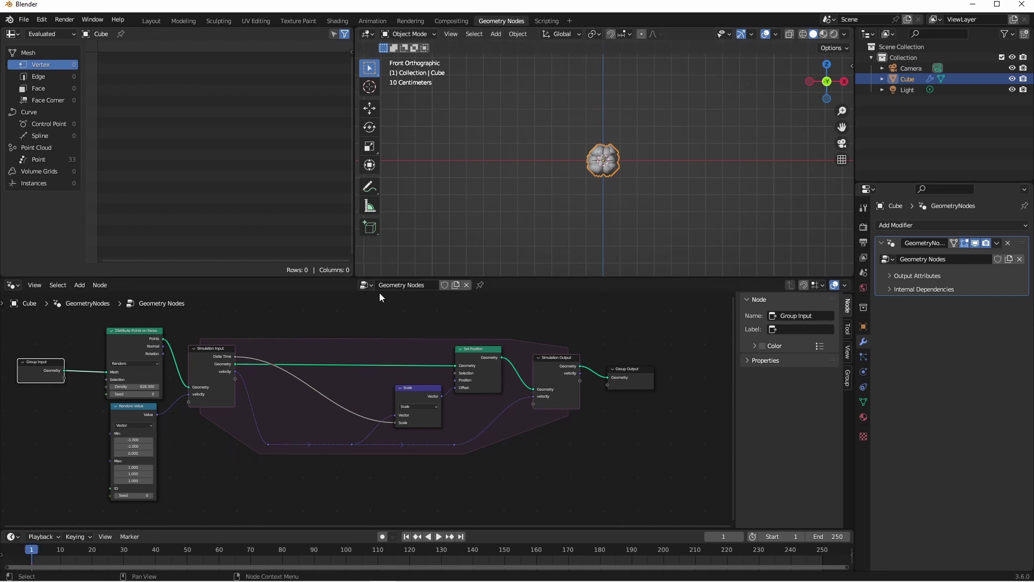
pyautogui.press('shift+Left')
pyautogui.press('space')
pyautogui.press('space')
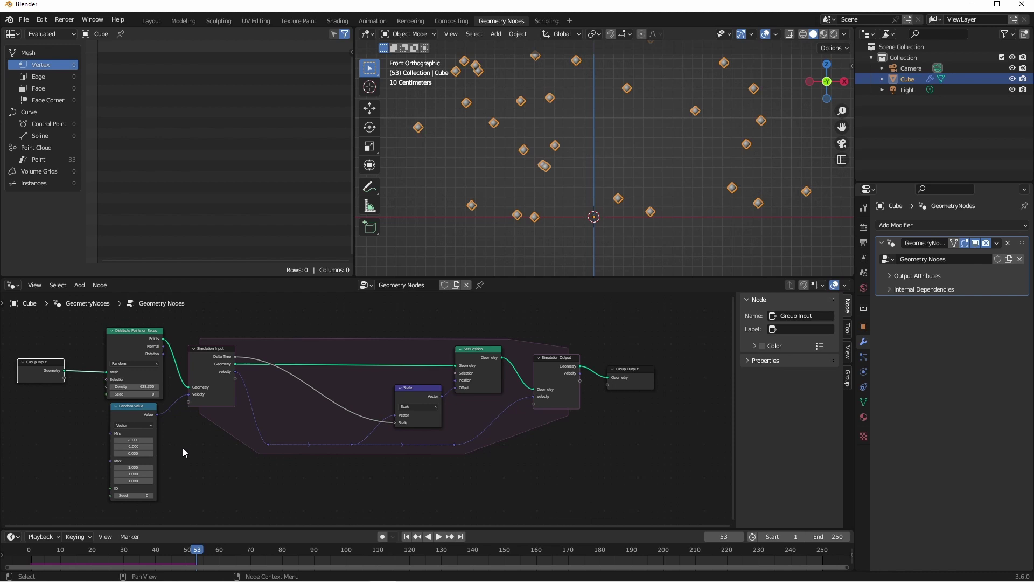
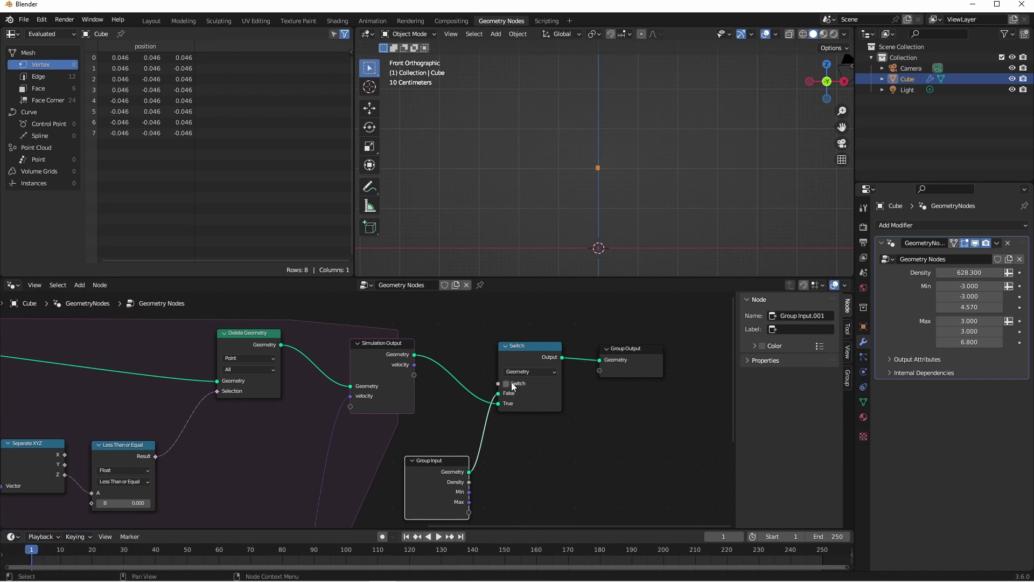
# - Toggle the Switch between the particle points and the plain cube mesh while playing back
pyautogui.moveTo(510, 386); pyautogui.dragTo(509, 386)
pyautogui.press('space')
pyautogui.press('shift+Left')
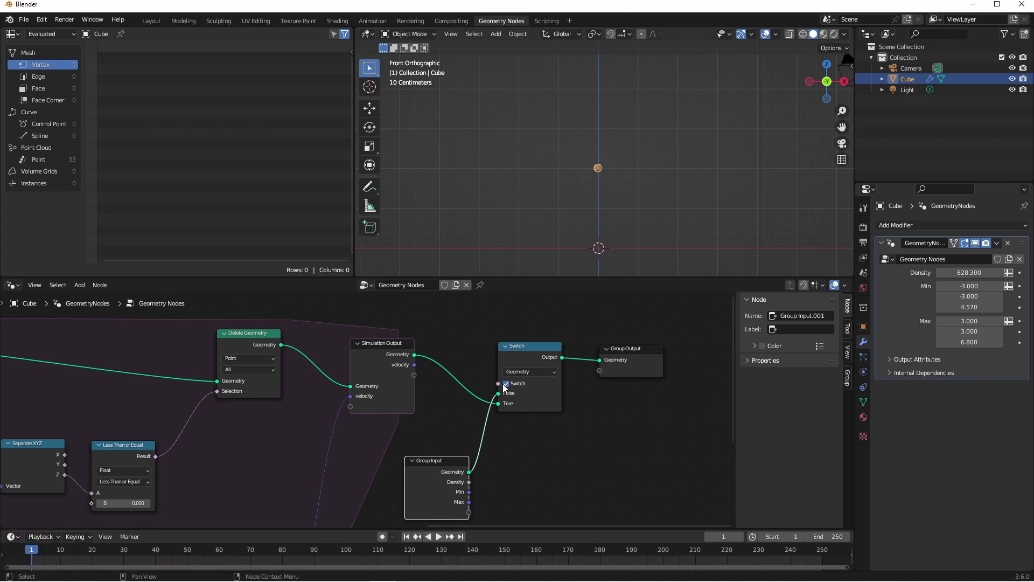
pyautogui.moveTo(508, 383); pyautogui.dragTo(509, 385)
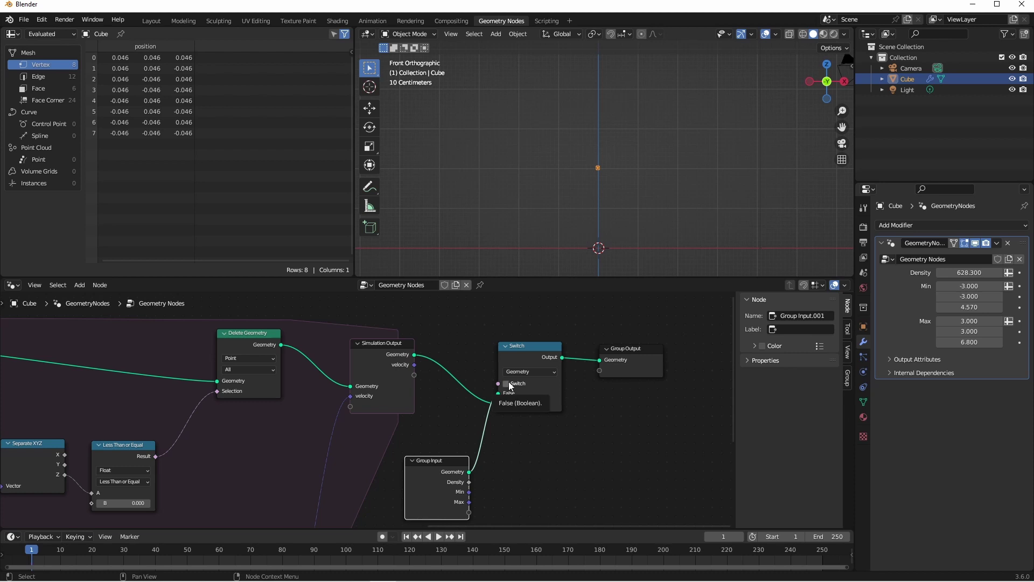
# - Scrub the simulation forward to around frame 115 and stop playback
pyautogui.press('space')
pyautogui.moveTo(509, 386); pyautogui.dragTo(509, 386)
pyautogui.moveTo(509, 386); pyautogui.dragTo(509, 386)
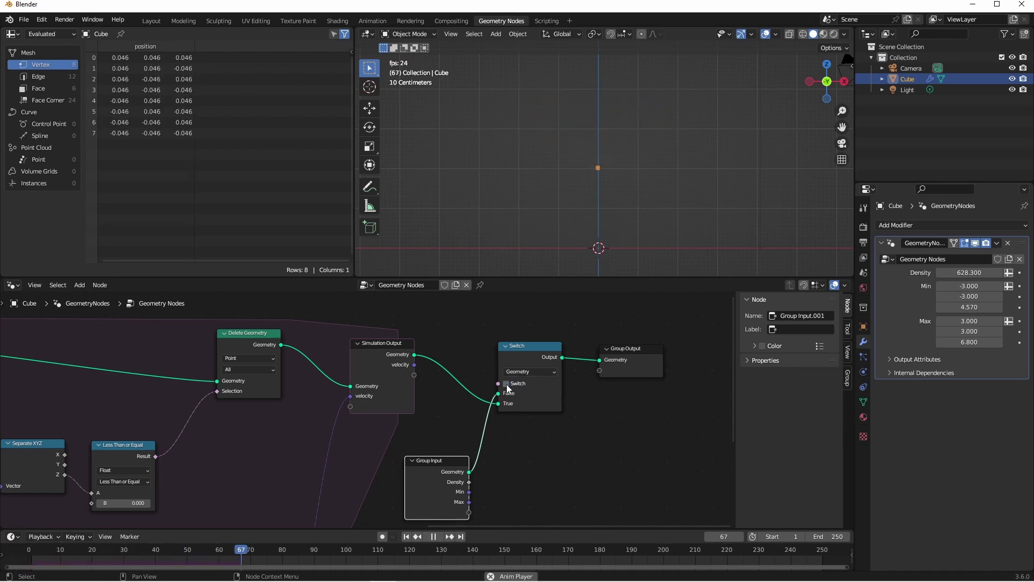
pyautogui.moveTo(509, 386); pyautogui.dragTo(509, 386)
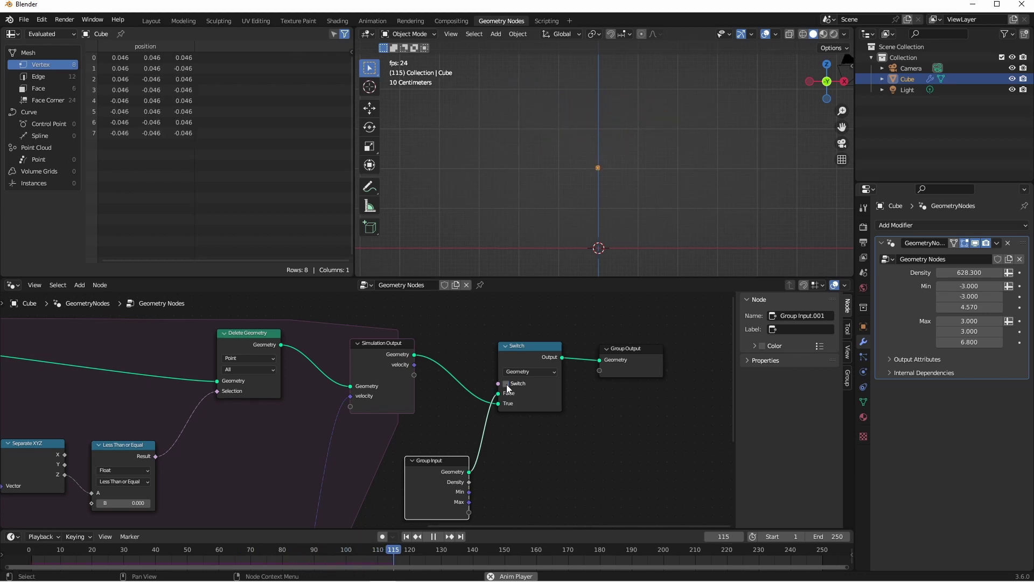
pyautogui.press('space')
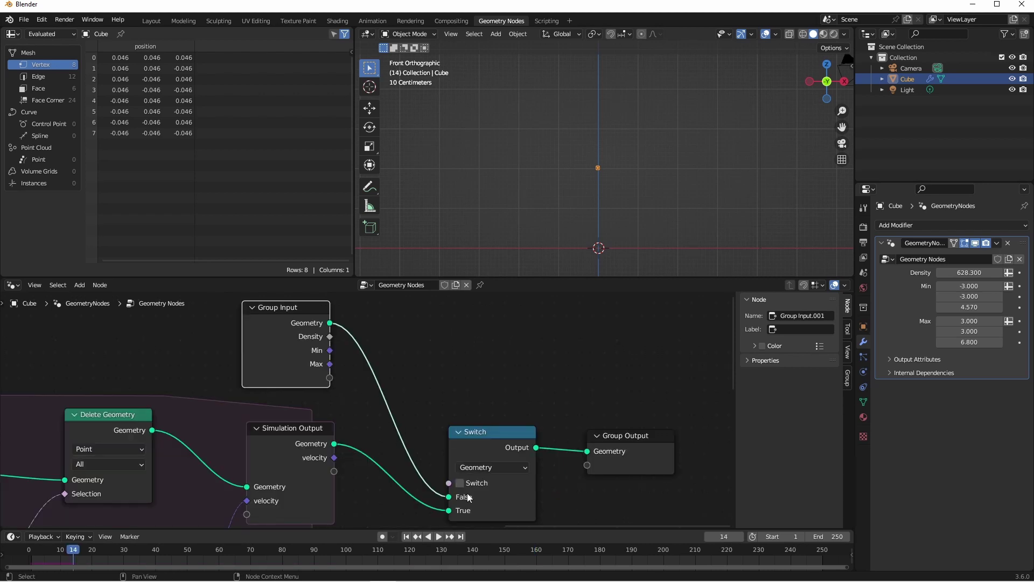
# - Drive the Switch condition from a new Boolean group input named Explode
pyautogui.moveTo(337, 382); pyautogui.dragTo(449, 485)
pyautogui.click(449, 485)
pyautogui.press('shift+e')
pyautogui.press('x')
pyautogui.press('p')
pyautogui.press('l')
pyautogui.press('o')
pyautogui.press('d')
pyautogui.press('e')
pyautogui.press('Return')
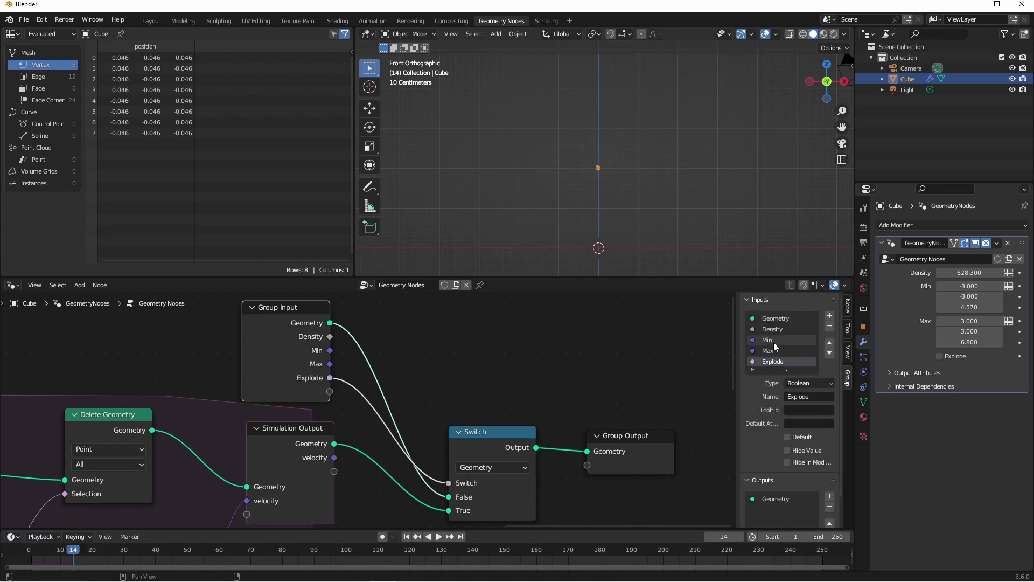
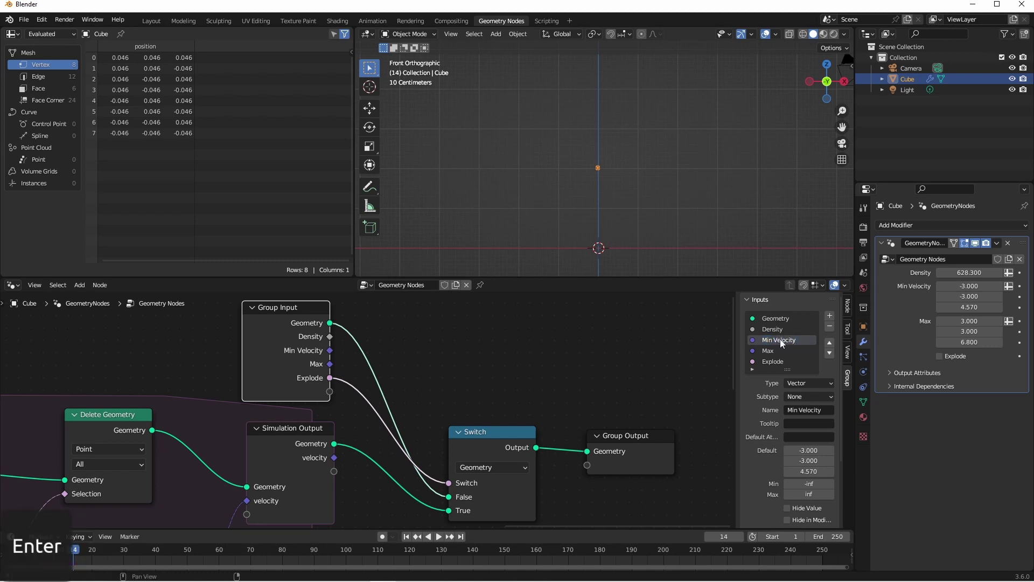
# - Turn Explode on in the modifier and rename the Min/Max inputs to Min Velocity and Max Velocity
pyautogui.click(777, 354)
pyautogui.press('space')
pyautogui.press('shift+v')
pyautogui.press('e')
pyautogui.press('o')
pyautogui.press('i')
pyautogui.press('y')
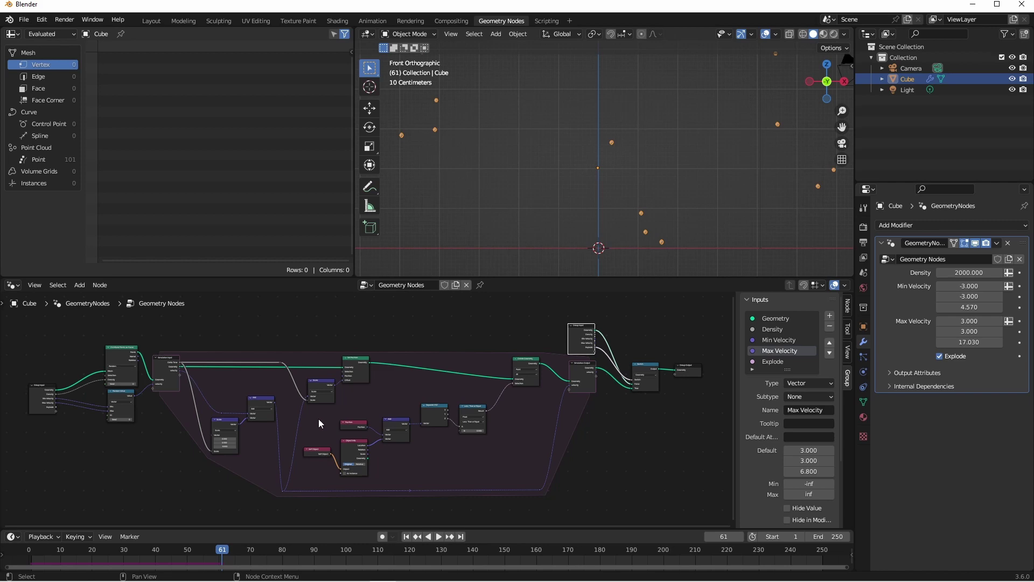
# - Play the explosion from a perspective view and lower Min Velocity Z to 2.38
pyautogui.moveTo(321, 420); pyautogui.dragTo(698, 207)
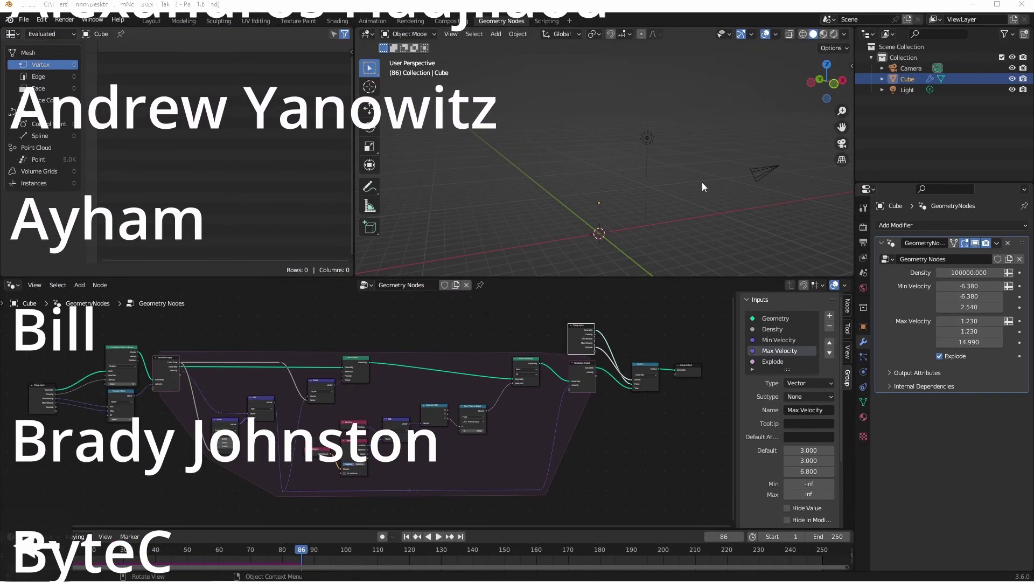
pyautogui.press('space')
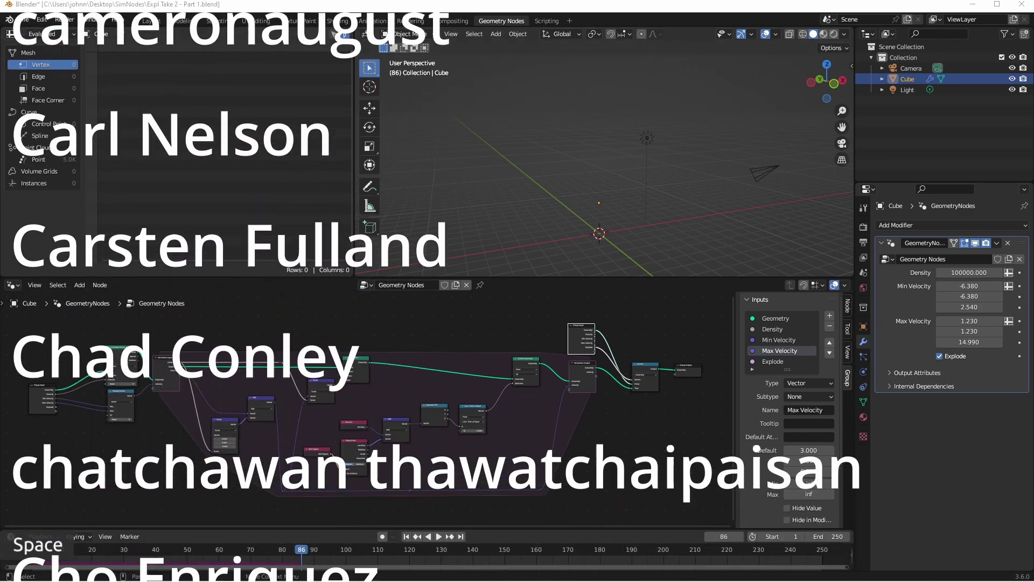
pyautogui.click(584, 241)
pyautogui.press('space')
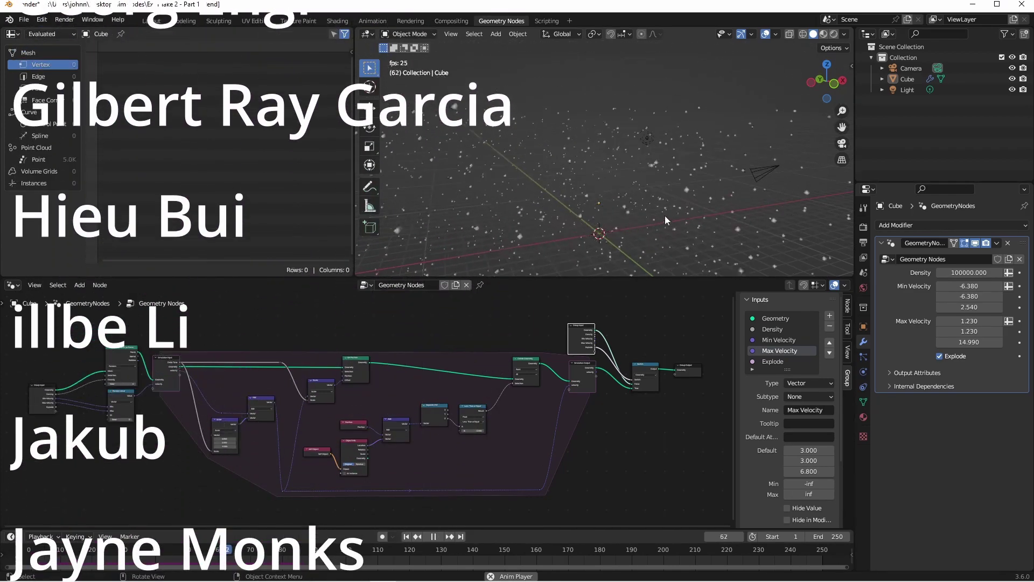
pyautogui.press('space')
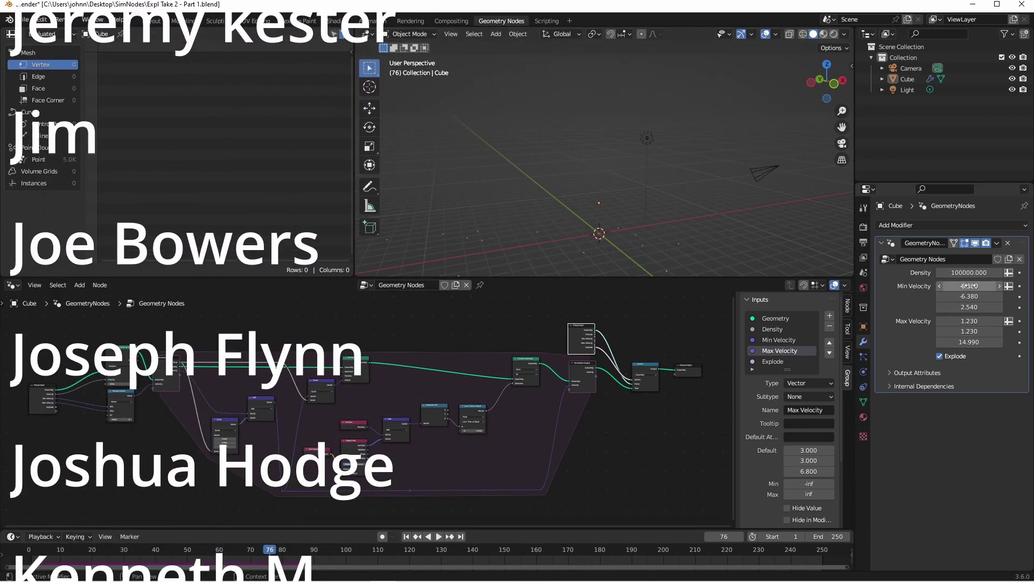